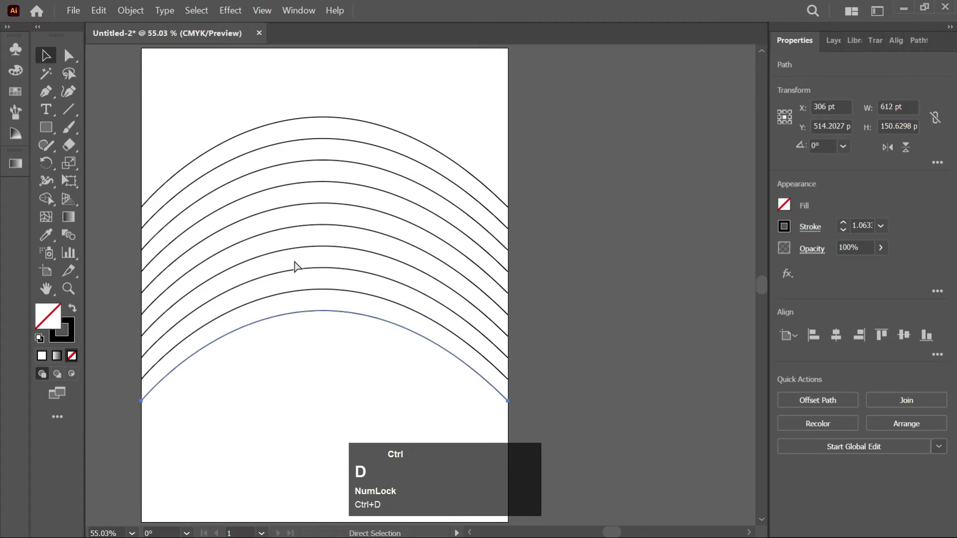
Repeat the transform to add one more arching curve lower in the stack
key(ctrl+d)
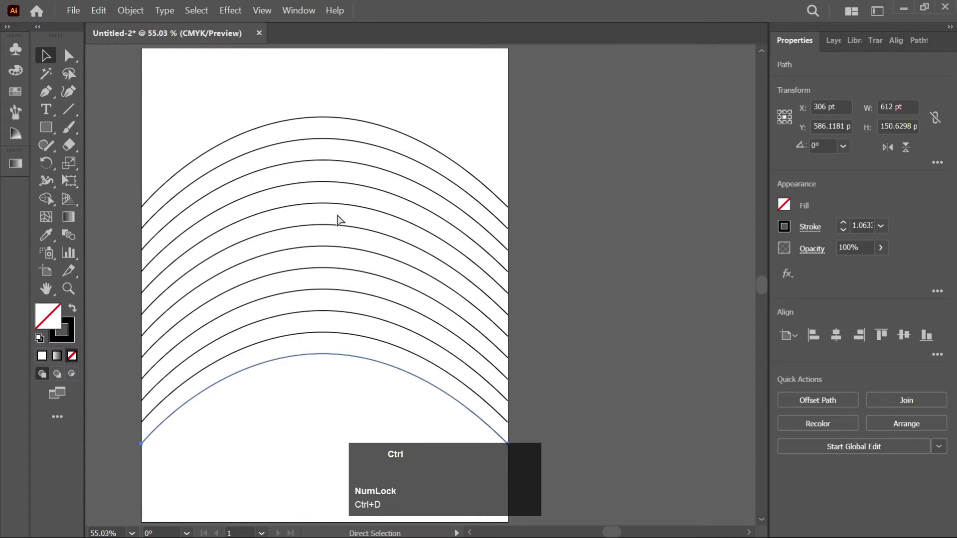
key(ctrl+0)
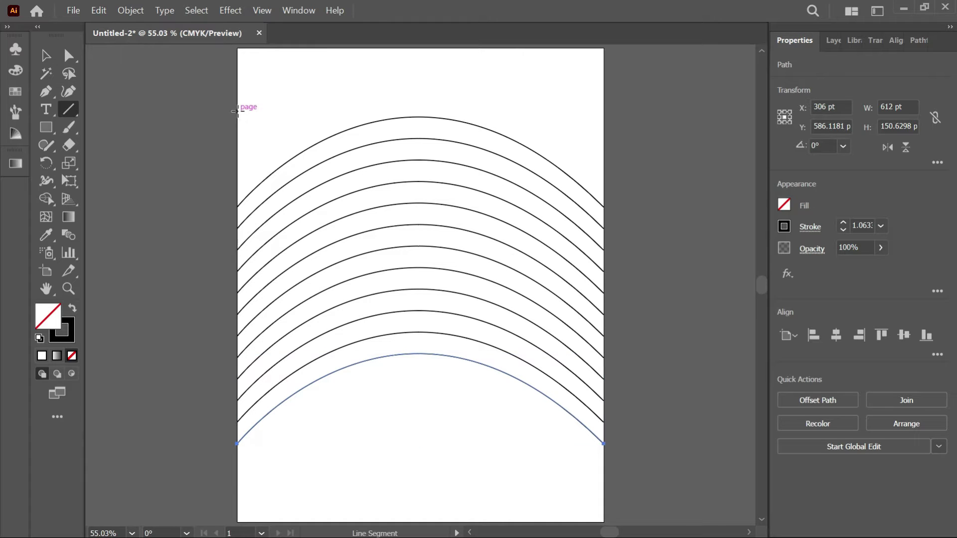
Draw a vertical line and repeat it across the page into about eighteen evenly spaced copies
key(alt+Num_Lock)
scroll(up, 3)
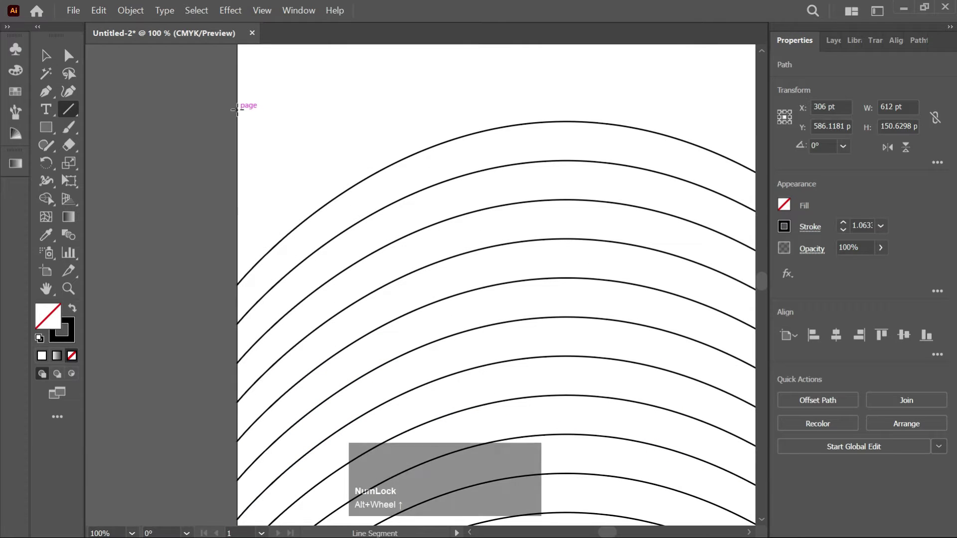
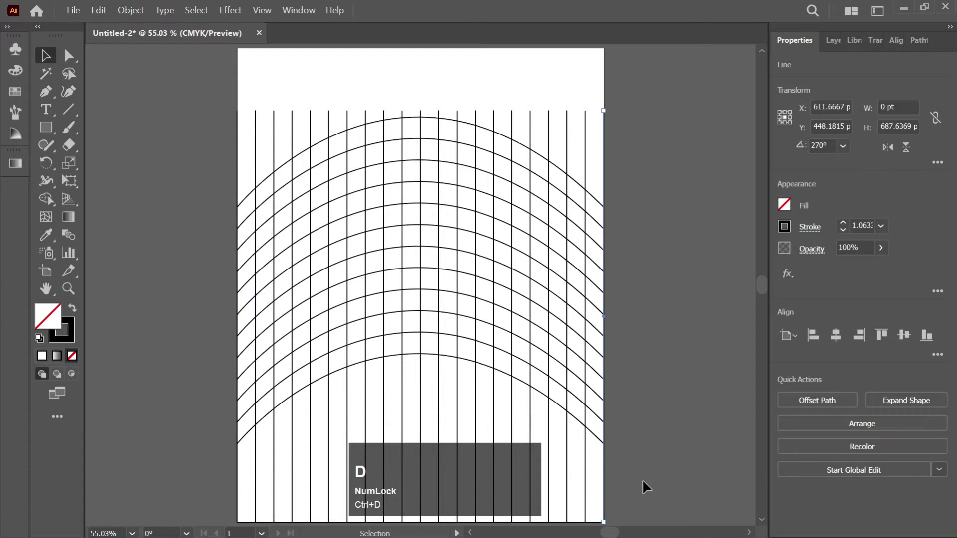
scroll(up, 3)
scroll(down, 3)
Select all curves and lines and trim the stray line ends to the curved band
key(ctrl+a)
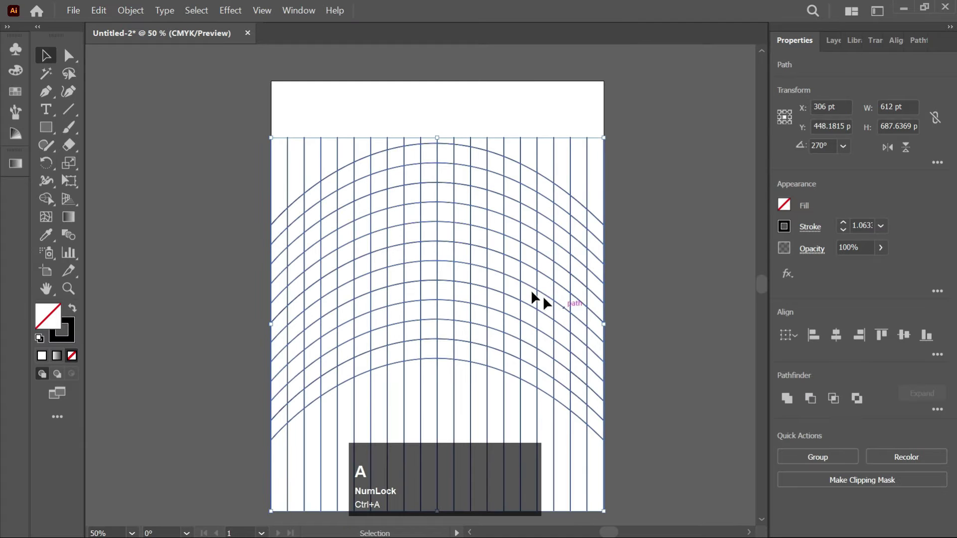
drag(526, 293, 529, 253)
key(shift+m)
drag(603, 418, 274, 123)
drag(274, 123, 600, 137)
drag(599, 135, 543, 173)
Scale the grid down slightly inside the page, group it, and deselect
key(v)
drag(579, 306, 554, 426)
key(ctrl+0)
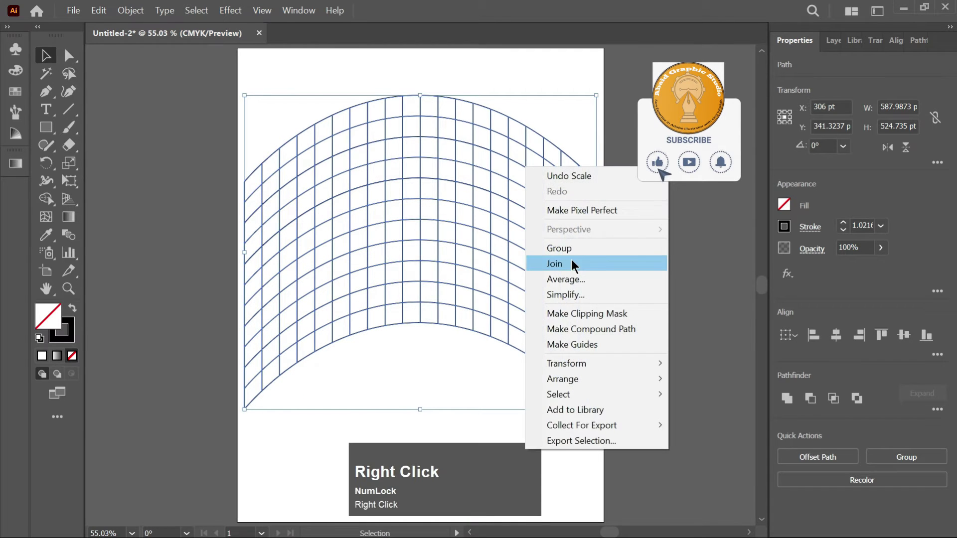
click(563, 251)
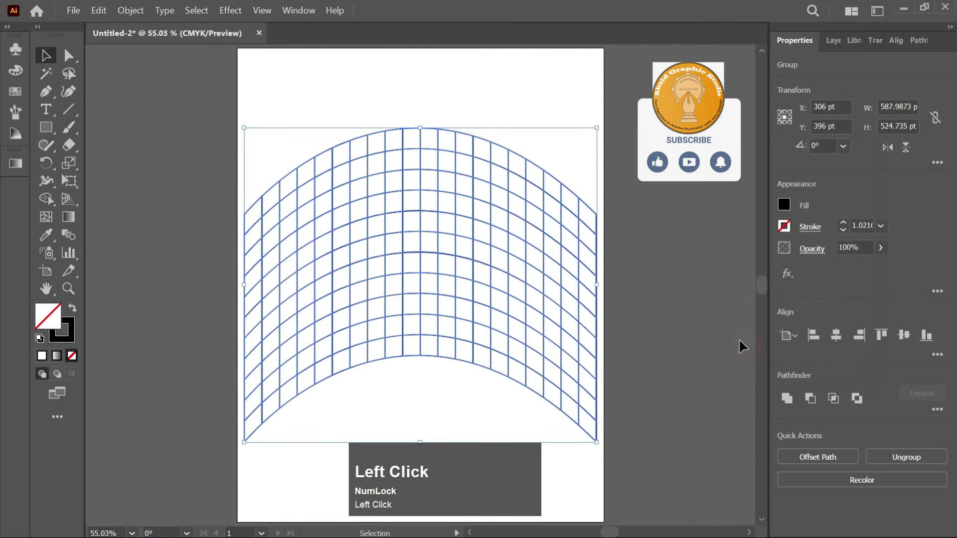
click(630, 257)
Make the whole grid a Live Paint group and fill a bottom-row cell black
key(shift+m)
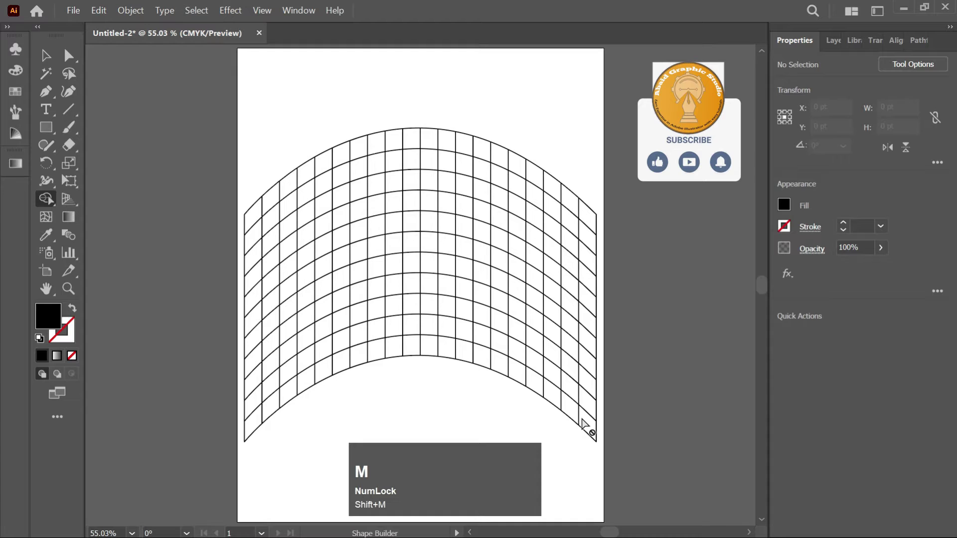
key(ctrl+a)
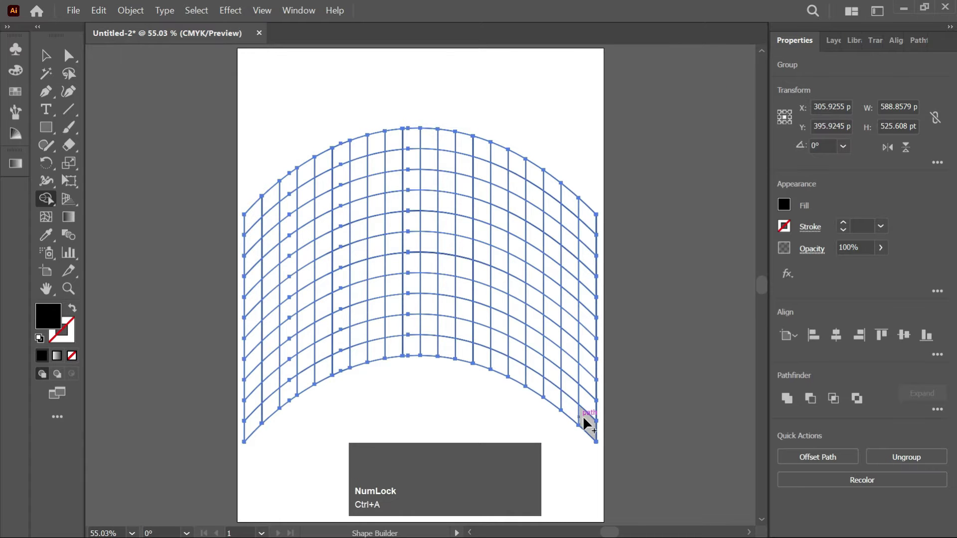
click(589, 423)
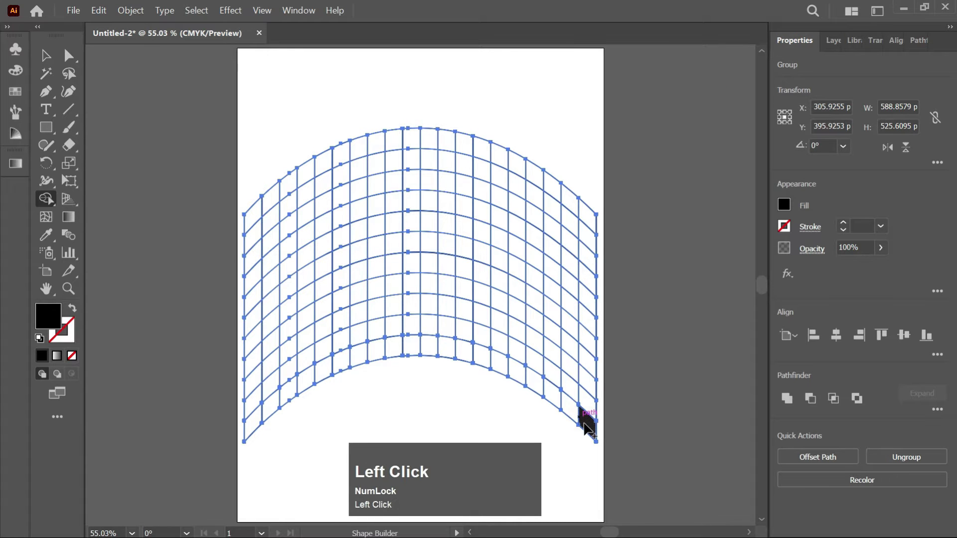
click(557, 392)
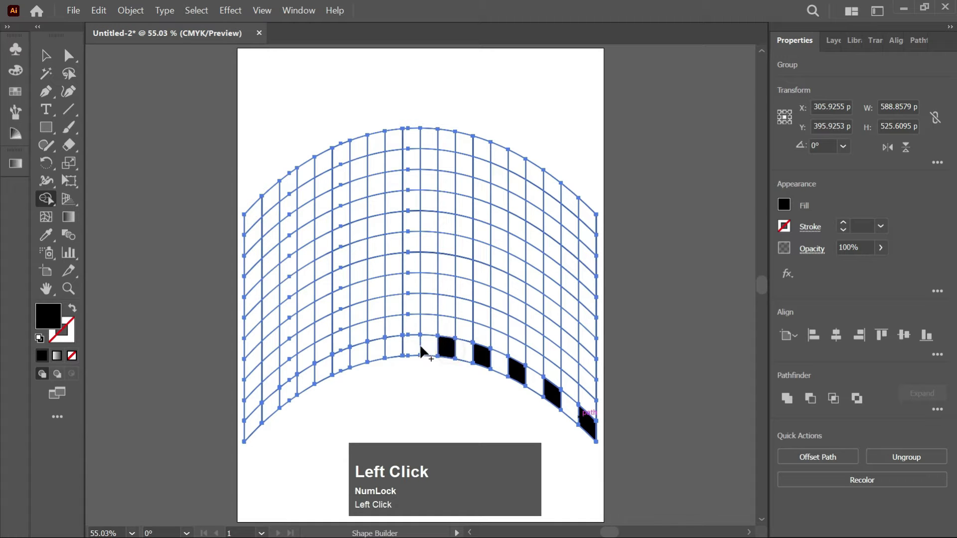
Fill the remaining alternating cells black across the grid to complete the checkerboard
click(382, 355)
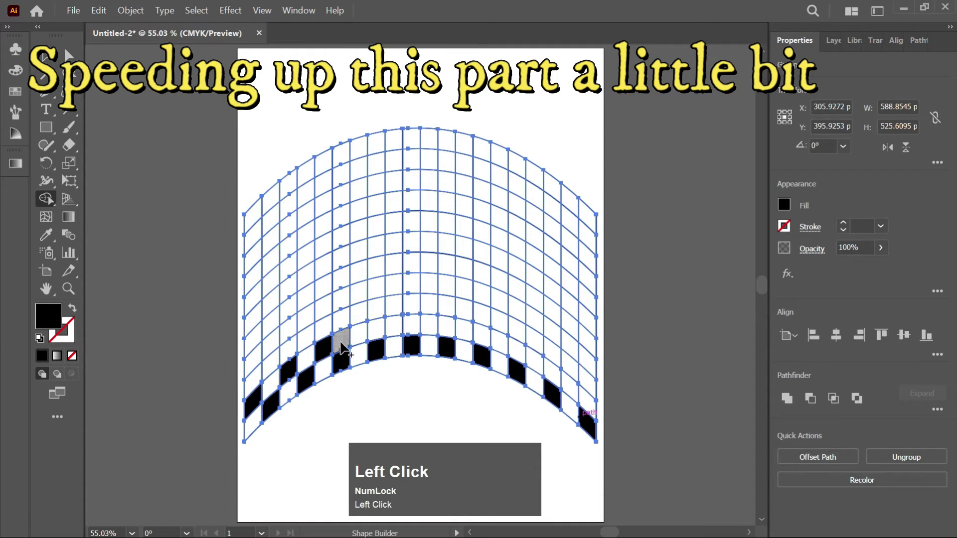
click(381, 337)
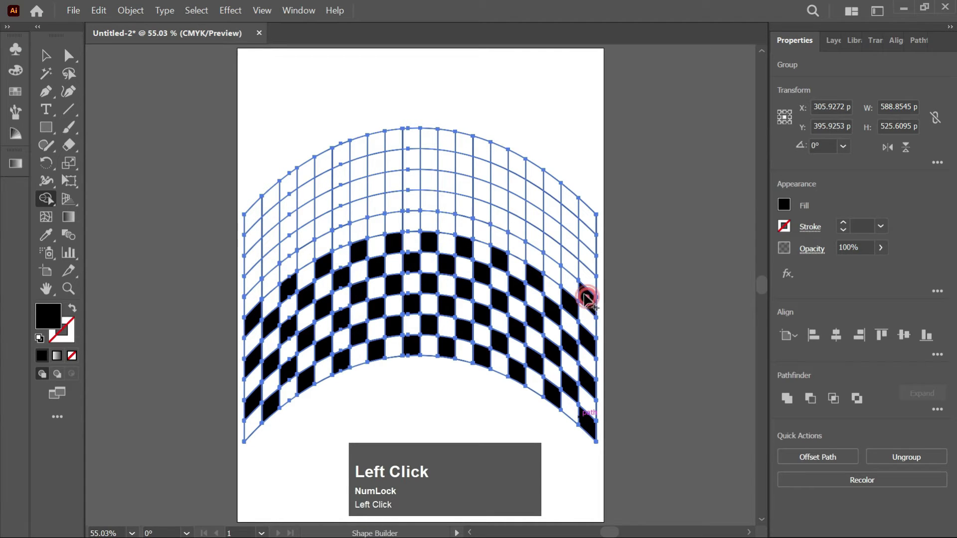
click(521, 255)
click(452, 228)
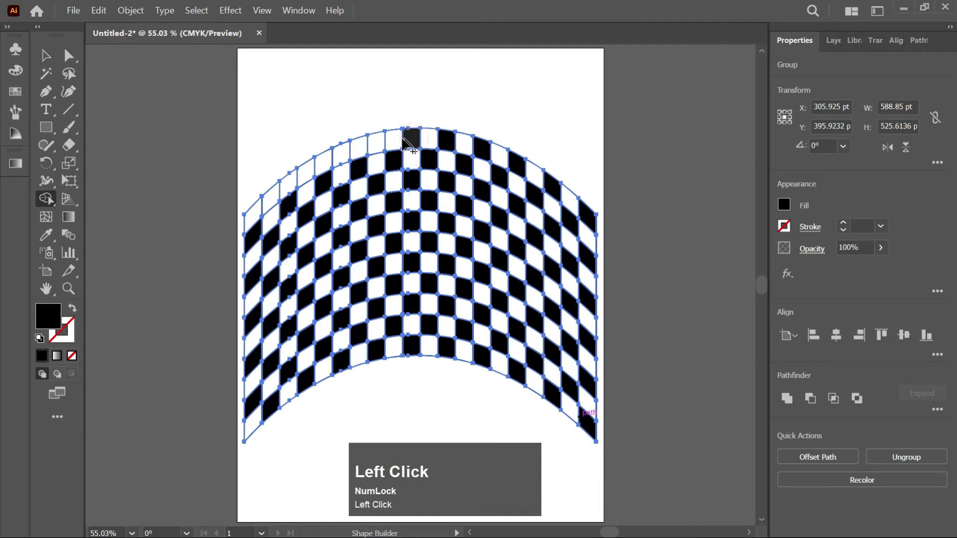
Centre the checkerboard group on the artboard and scale it to the full page width
key(v)
click(497, 90)
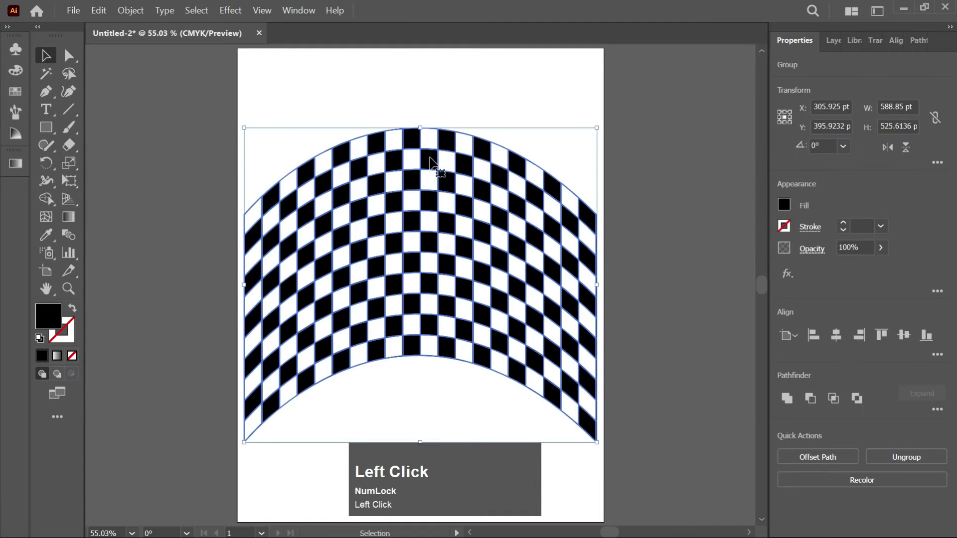
click(835, 342)
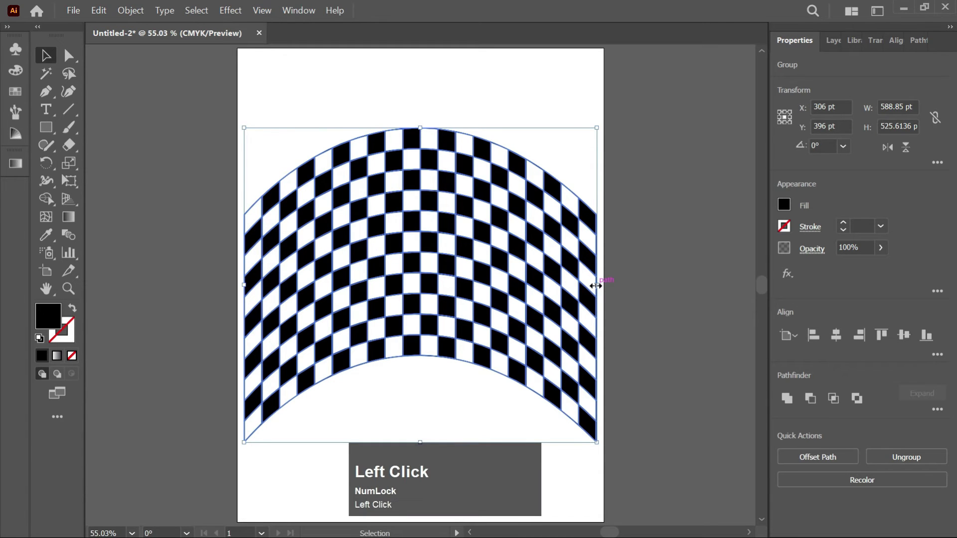
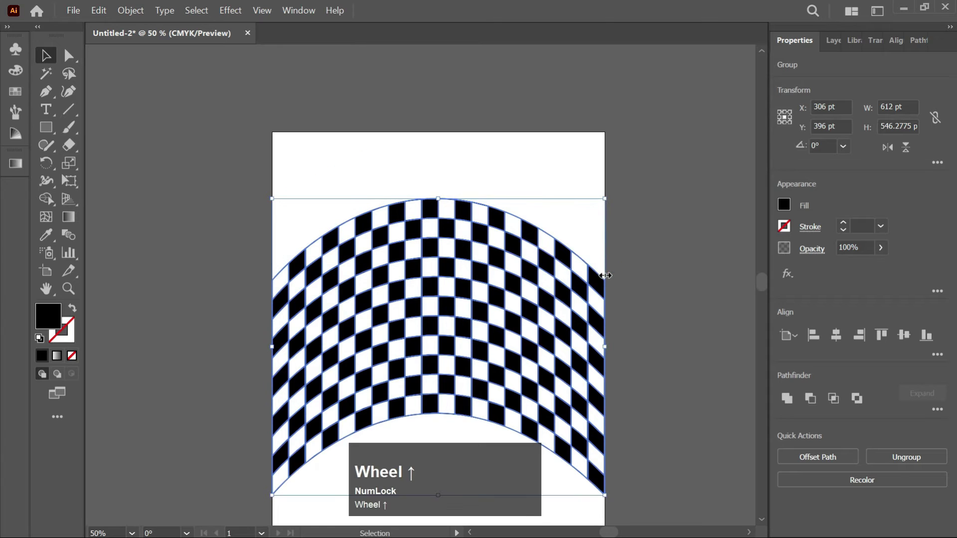
click(838, 340)
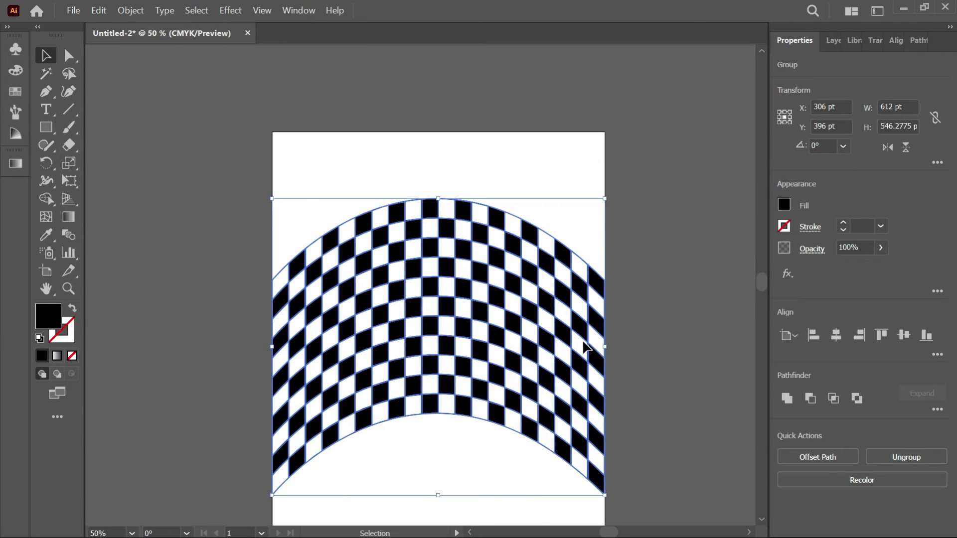
key(v)
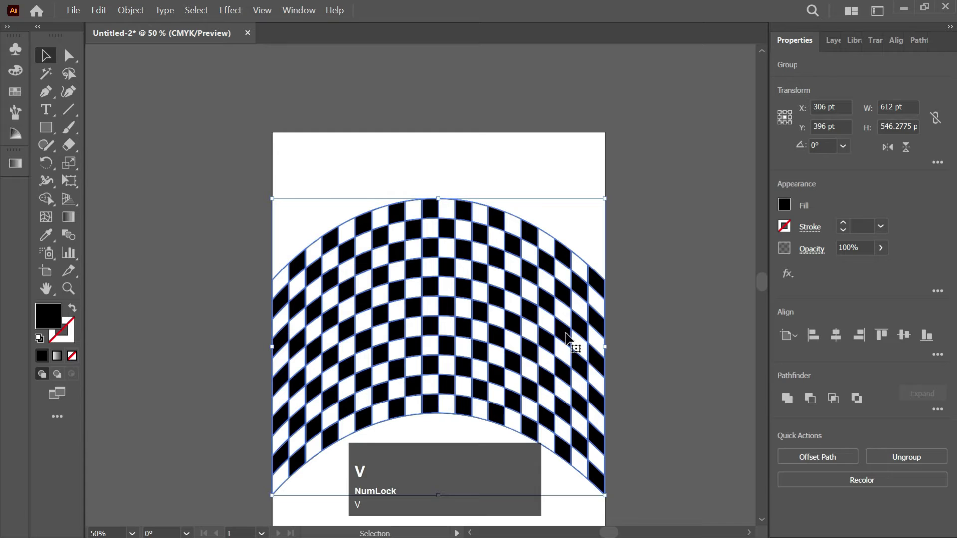
Stack duplicate checkerboards above and below the original so the pattern covers the page
scroll(up, 3)
drag(553, 343, 596, 269)
scroll(down, 3)
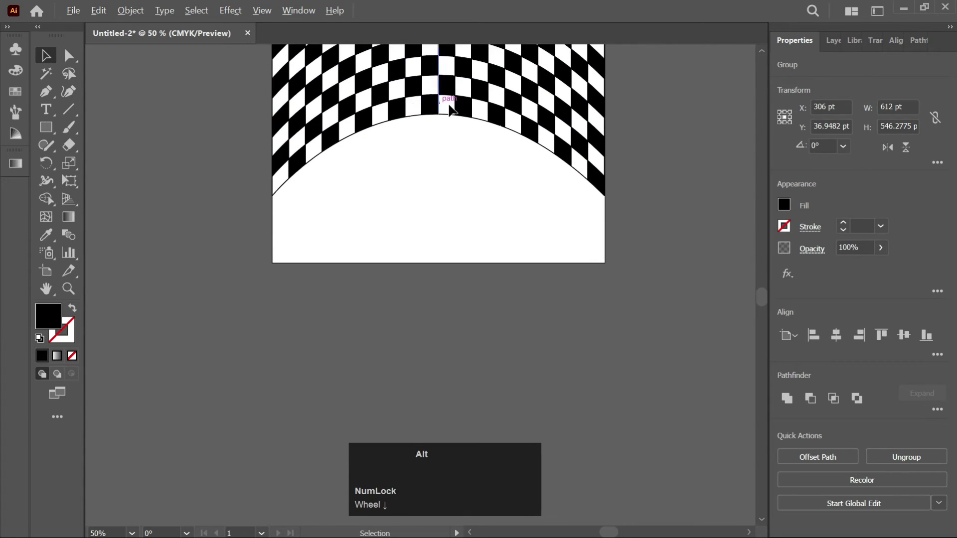
drag(465, 112, 631, 269)
click(630, 269)
scroll(up, 3)
scroll(down, 3)
scroll(up, 3)
Draw an unfilled 612 × 792 pt rectangle snapped to the artboard edges over the pattern
key(m)
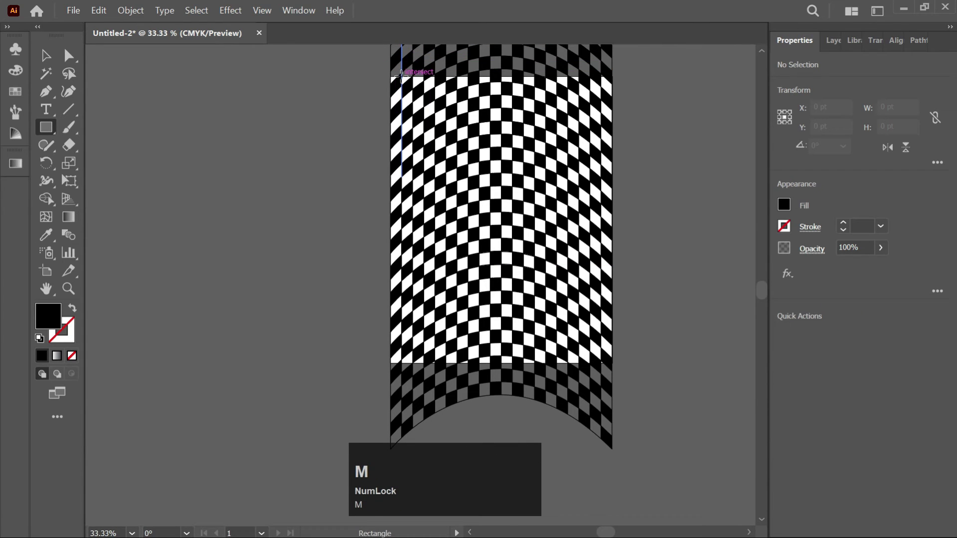
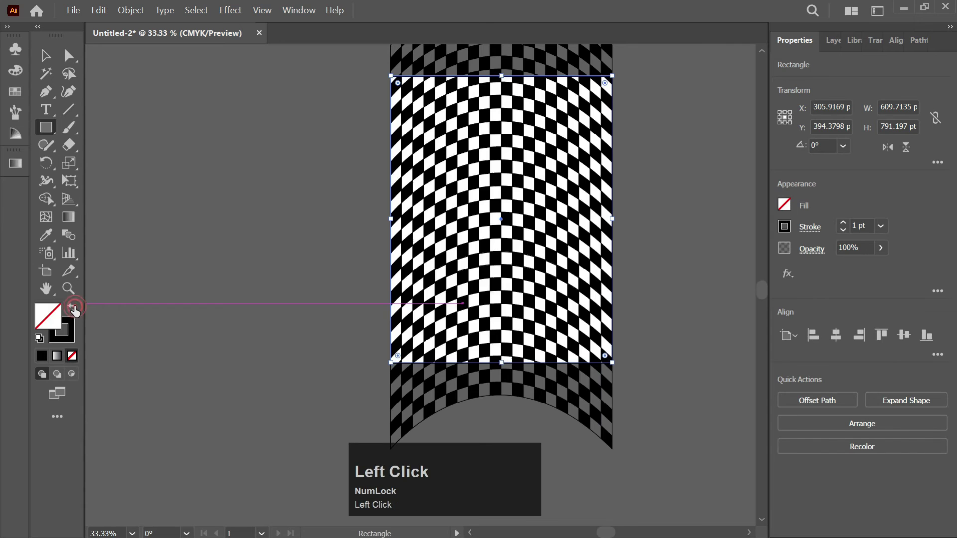
scroll(up, 3)
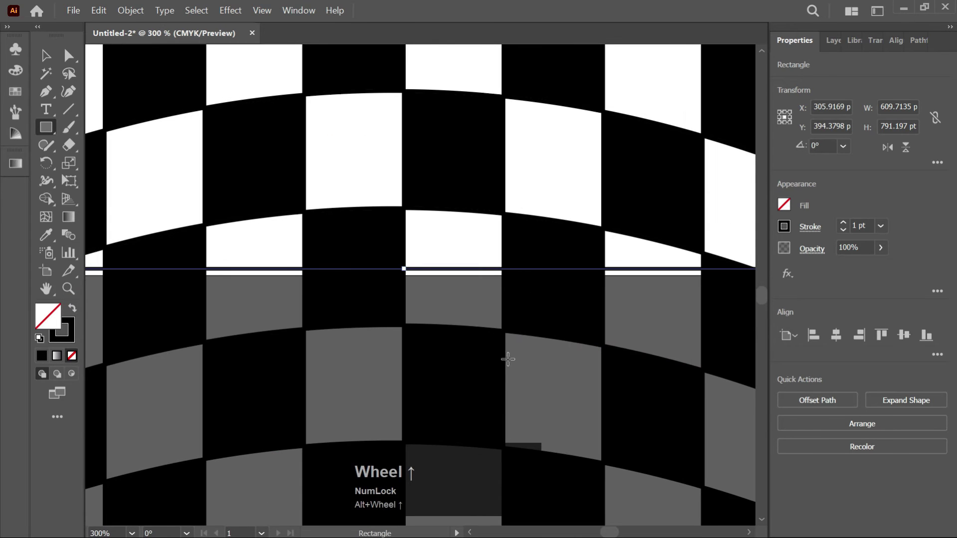
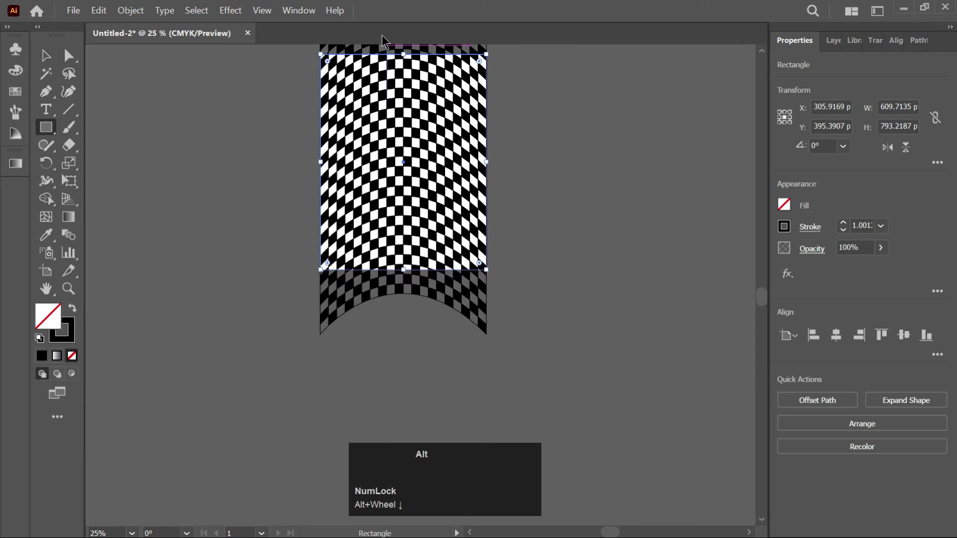
scroll(up, 3)
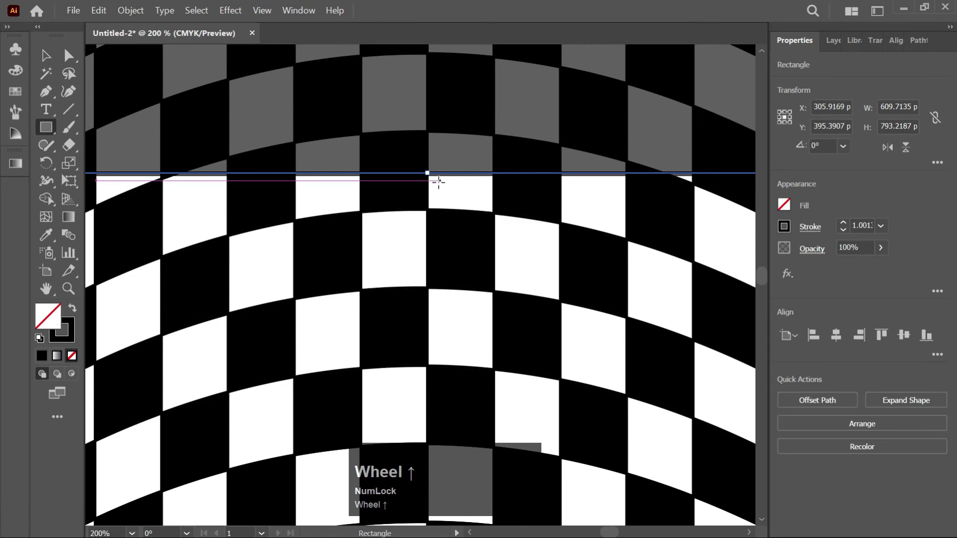
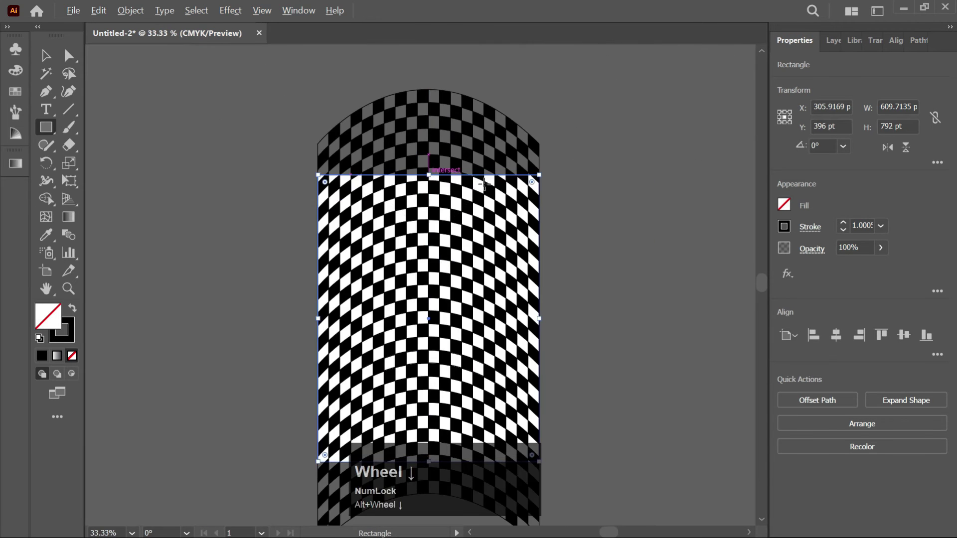
scroll(up, 3)
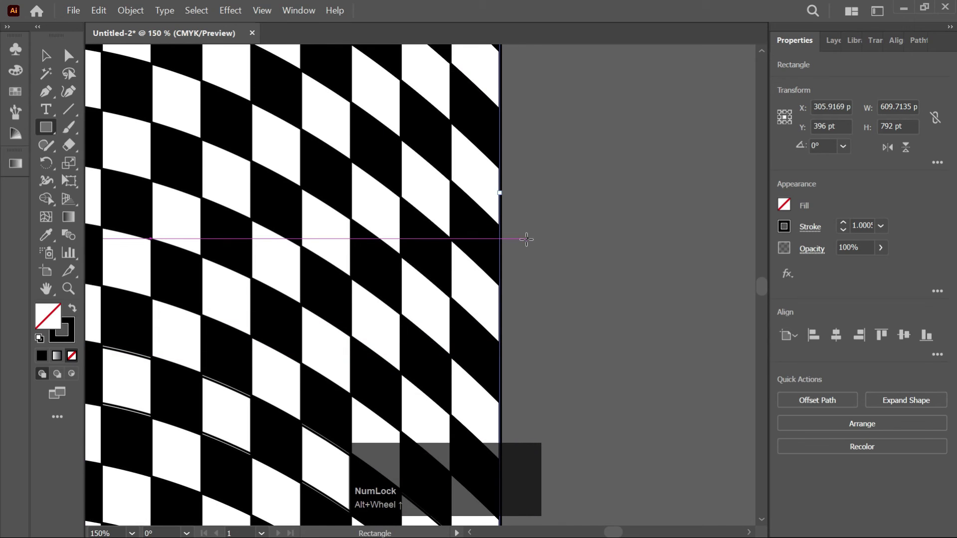
scroll(down, 3)
scroll(up, 3)
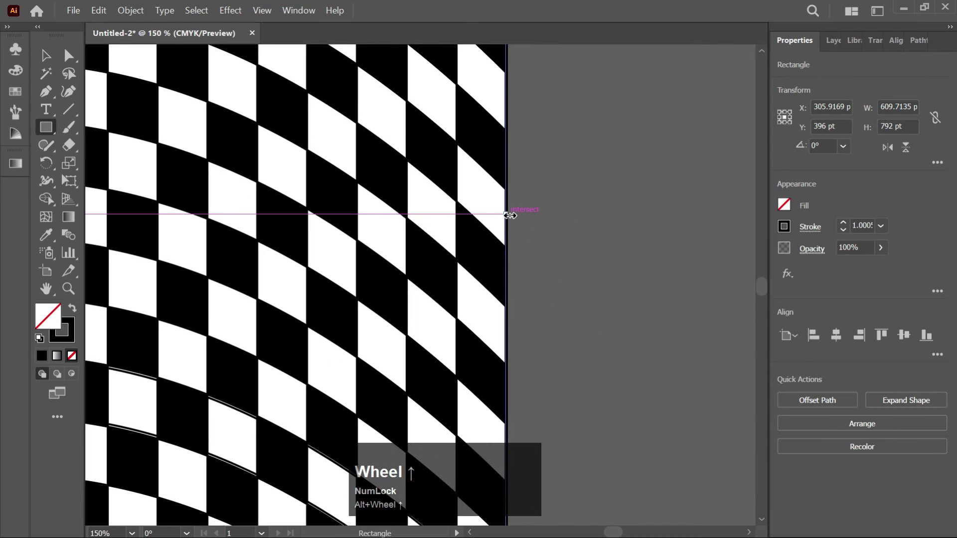
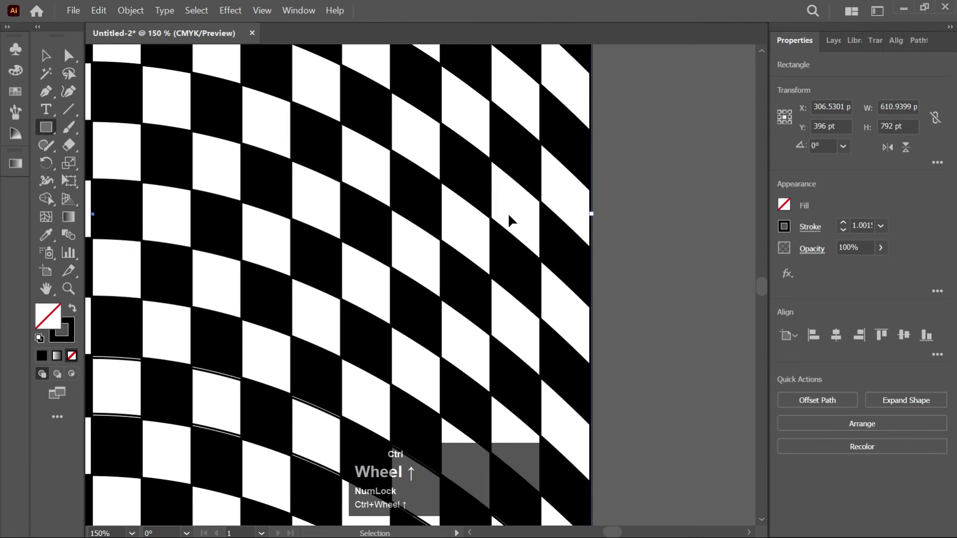
scroll(up, 3)
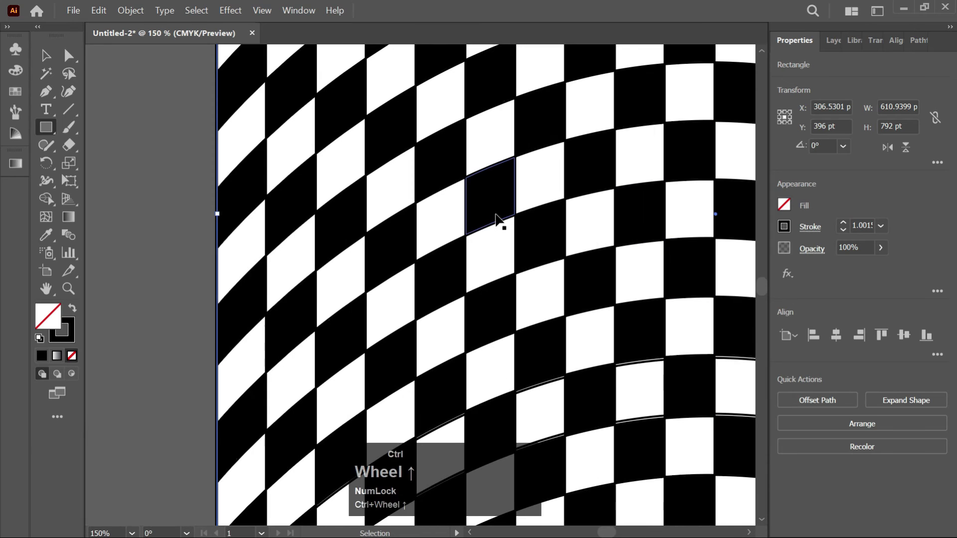
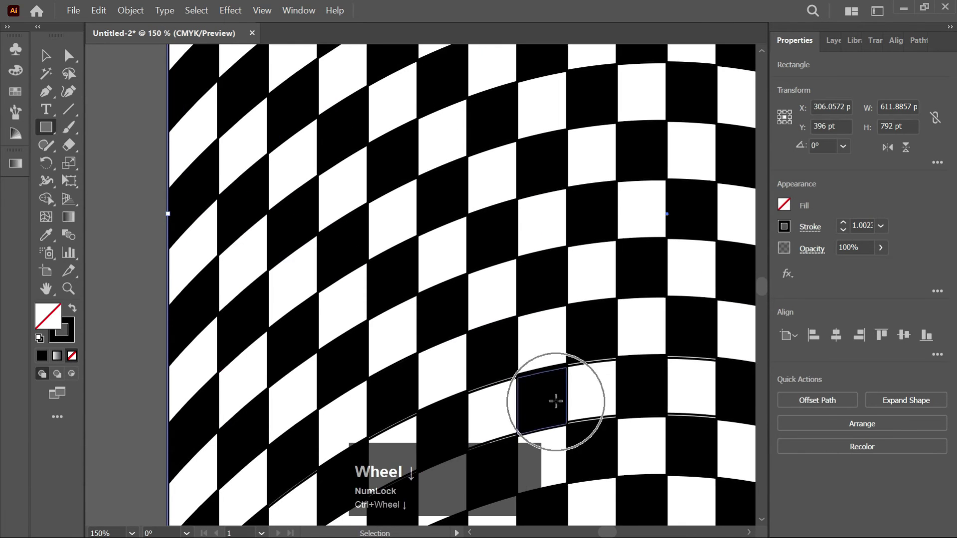
scroll(down, 3)
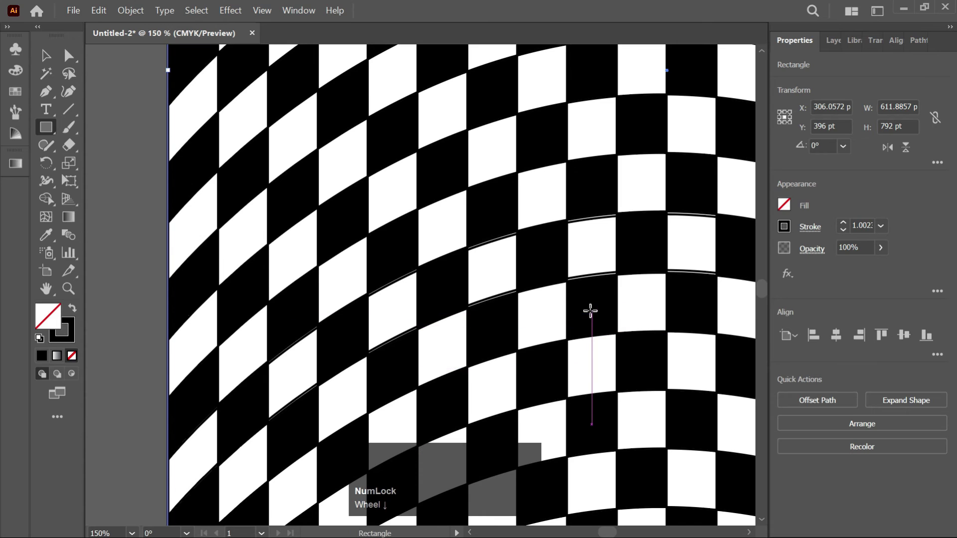
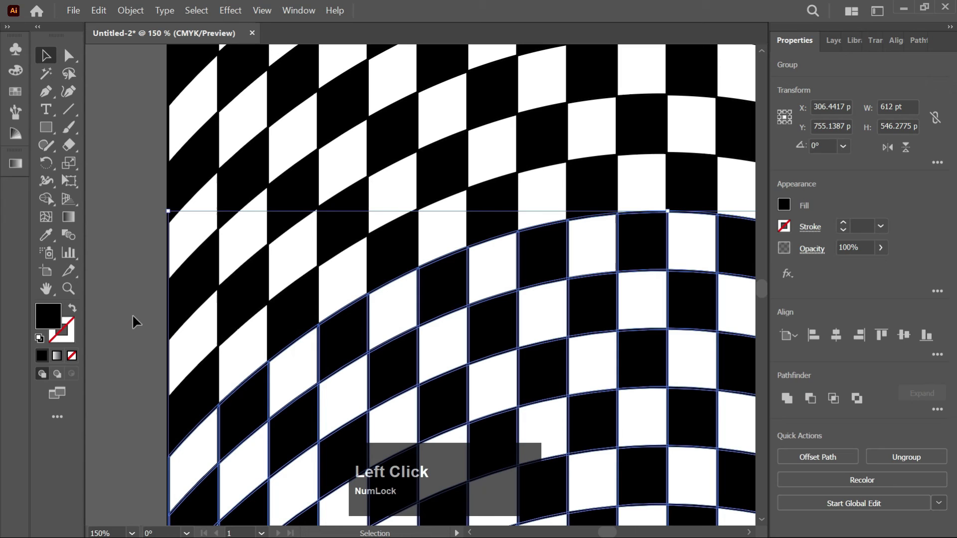
Select the stacked checkerboard pattern together with the page rectangle
click(133, 321)
scroll(down, 3)
scroll(down, 3)
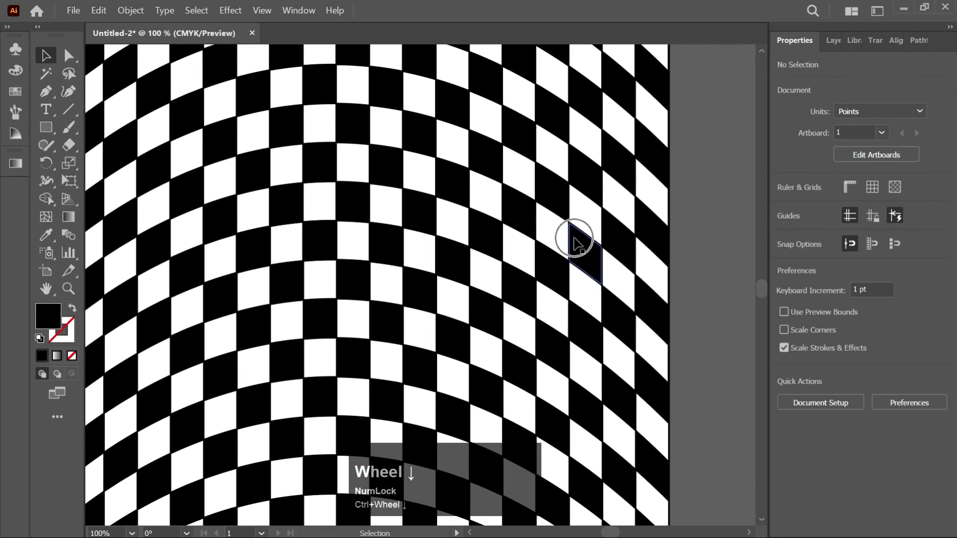
scroll(up, 3)
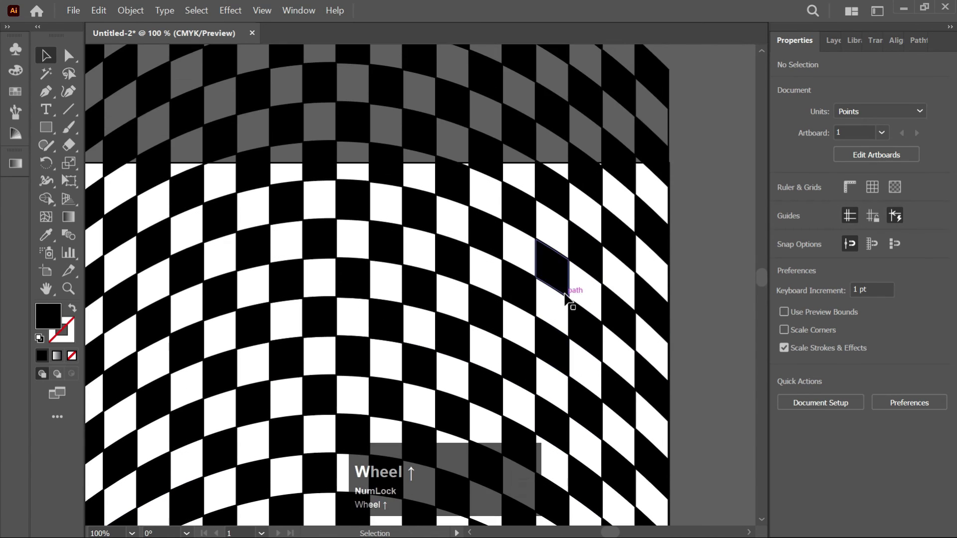
scroll(down, 3)
scroll(down, 3)
scroll(up, 3)
scroll(up, 3)
scroll(down, 3)
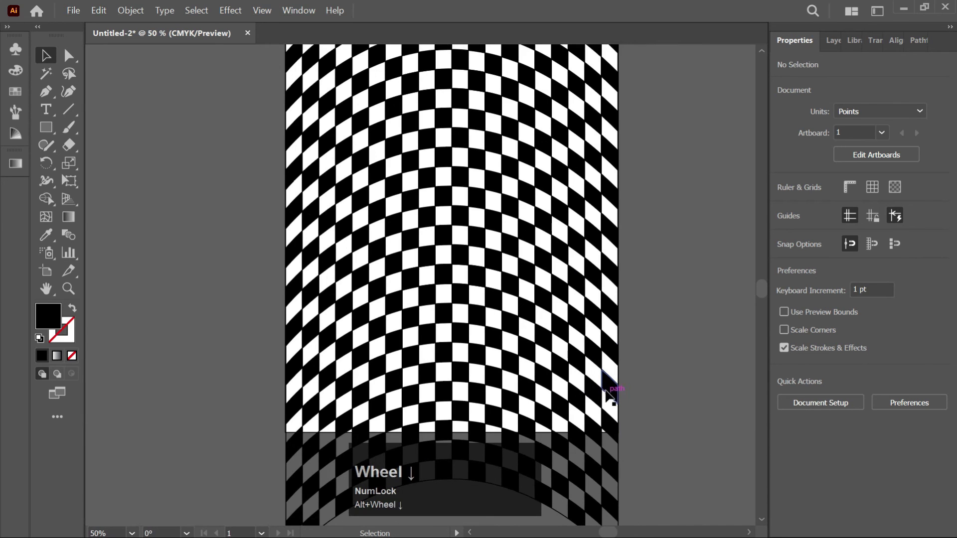
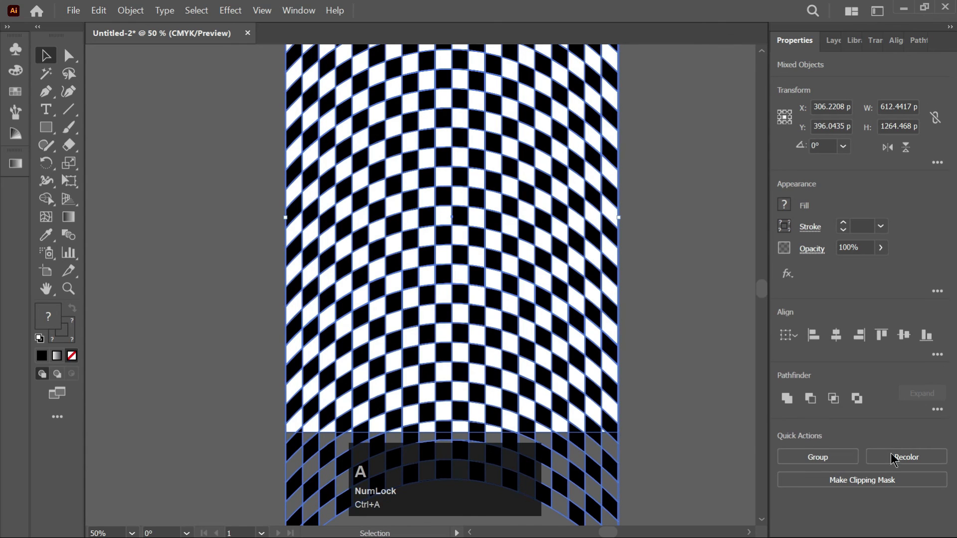
Crop the pattern to the rectangle with the Pathfinder Crop operation and deselect
click(940, 410)
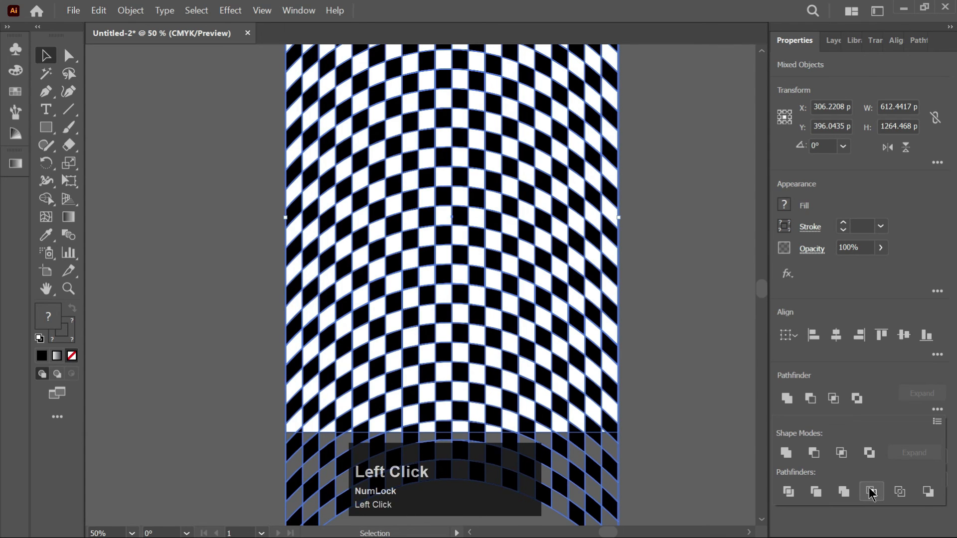
click(874, 493)
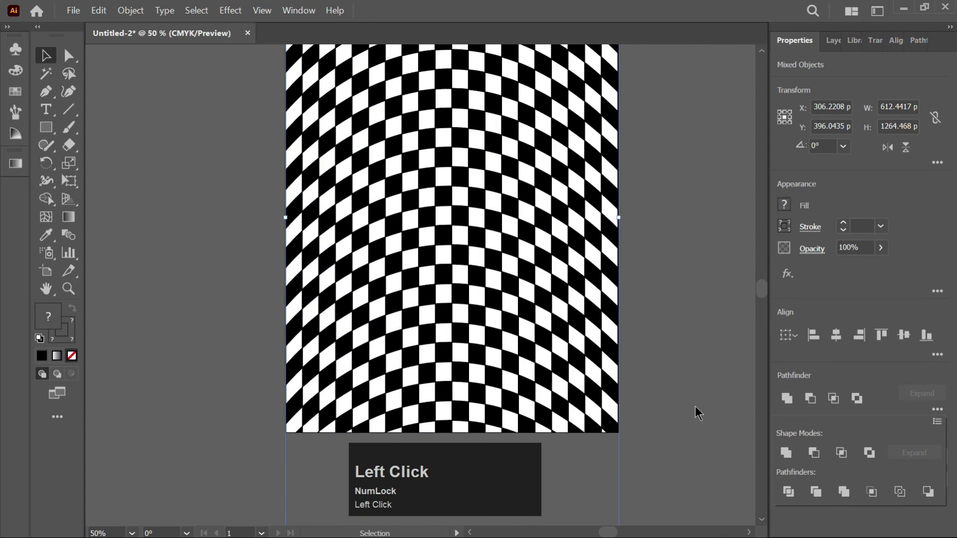
key(ctrl+0)
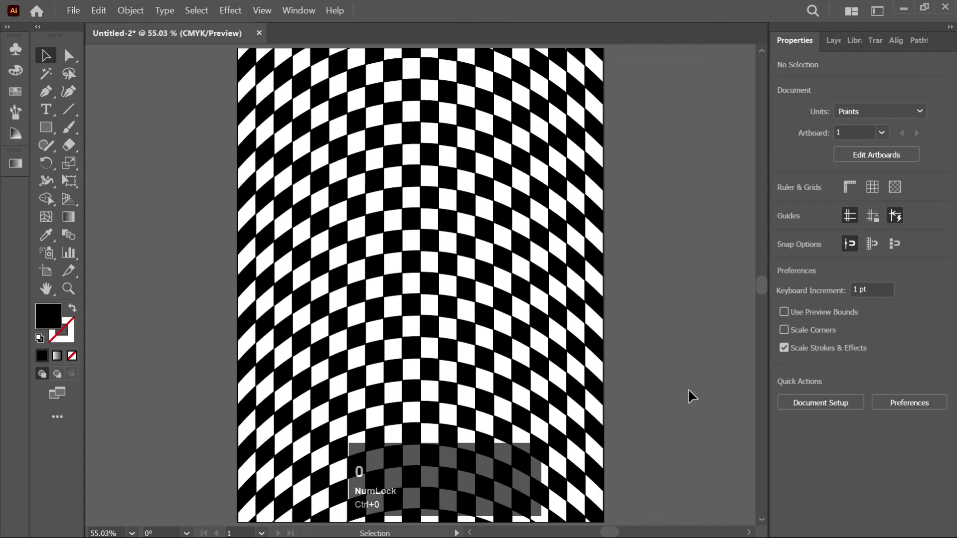
scroll(down, 3)
scroll(down, 3)
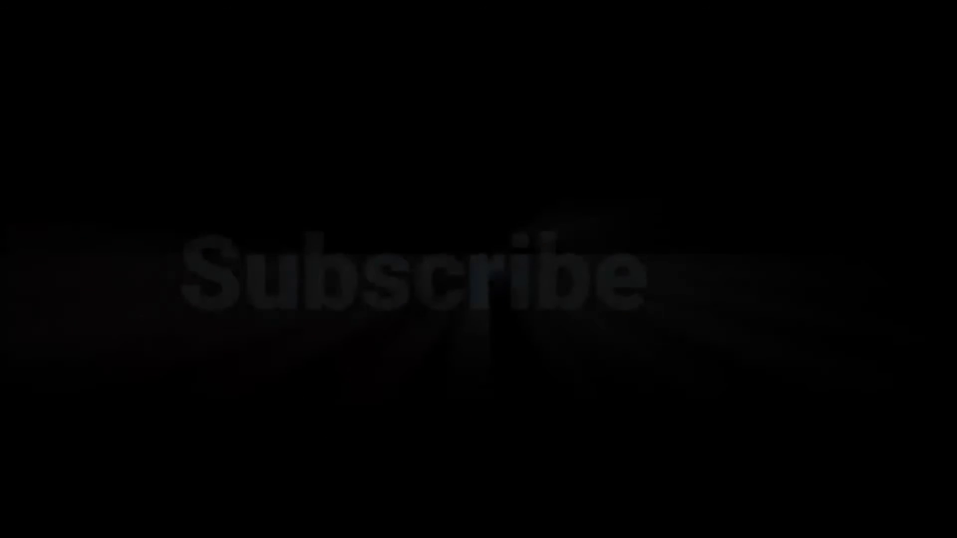